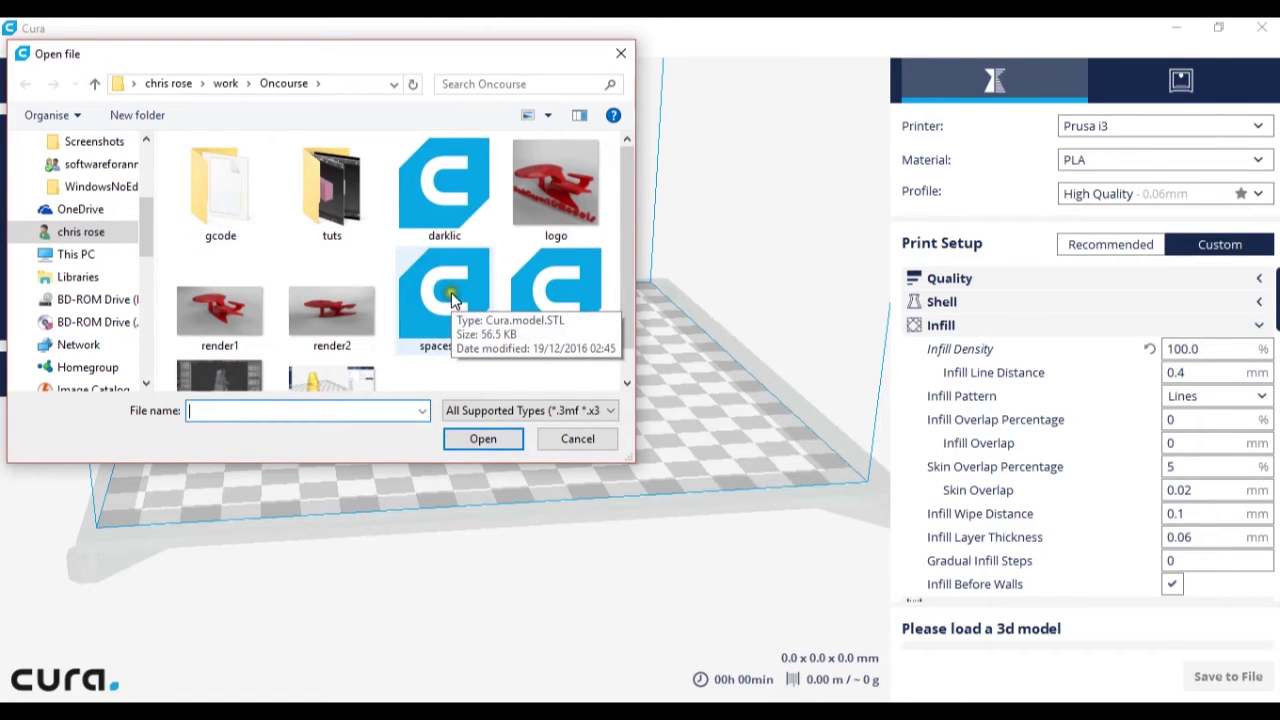
# - Load the PI_spaceship model file onto the build plate
pyautogui.moveTo(458, 298); pyautogui.dragTo(462, 389)
pyautogui.scroll(3)
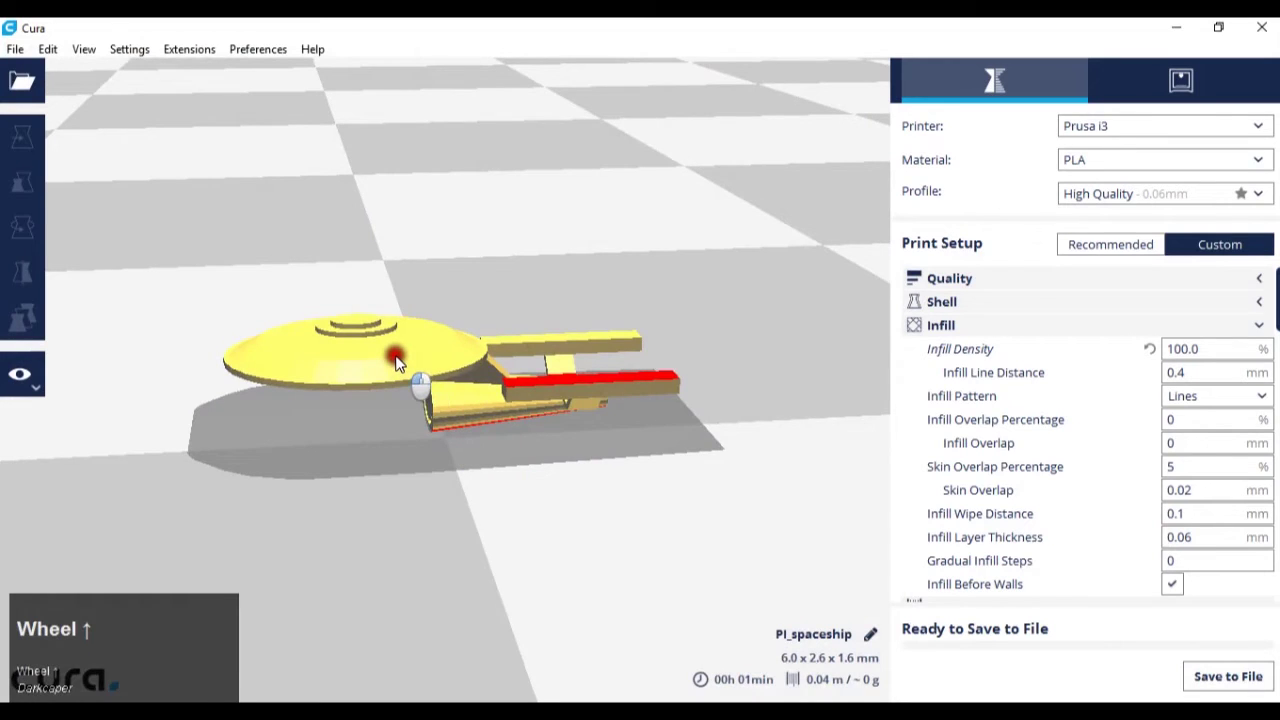
pyautogui.rightClick(404, 363)
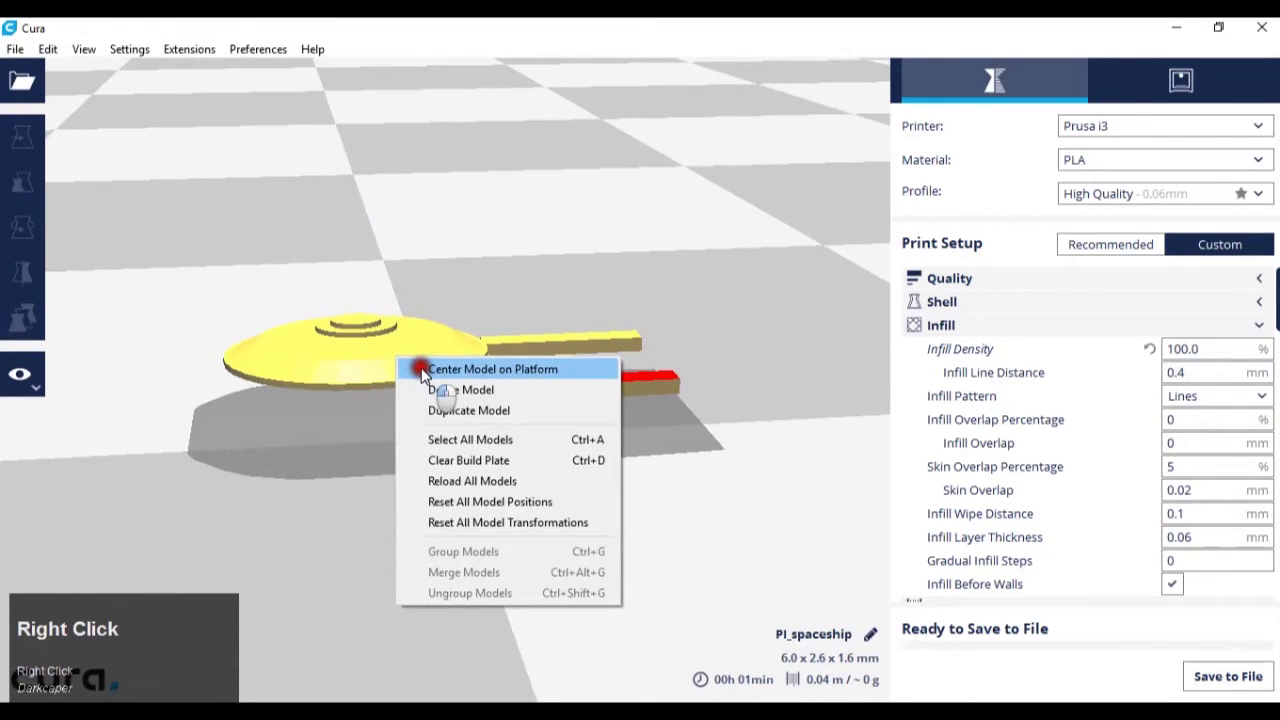
pyautogui.click(430, 376)
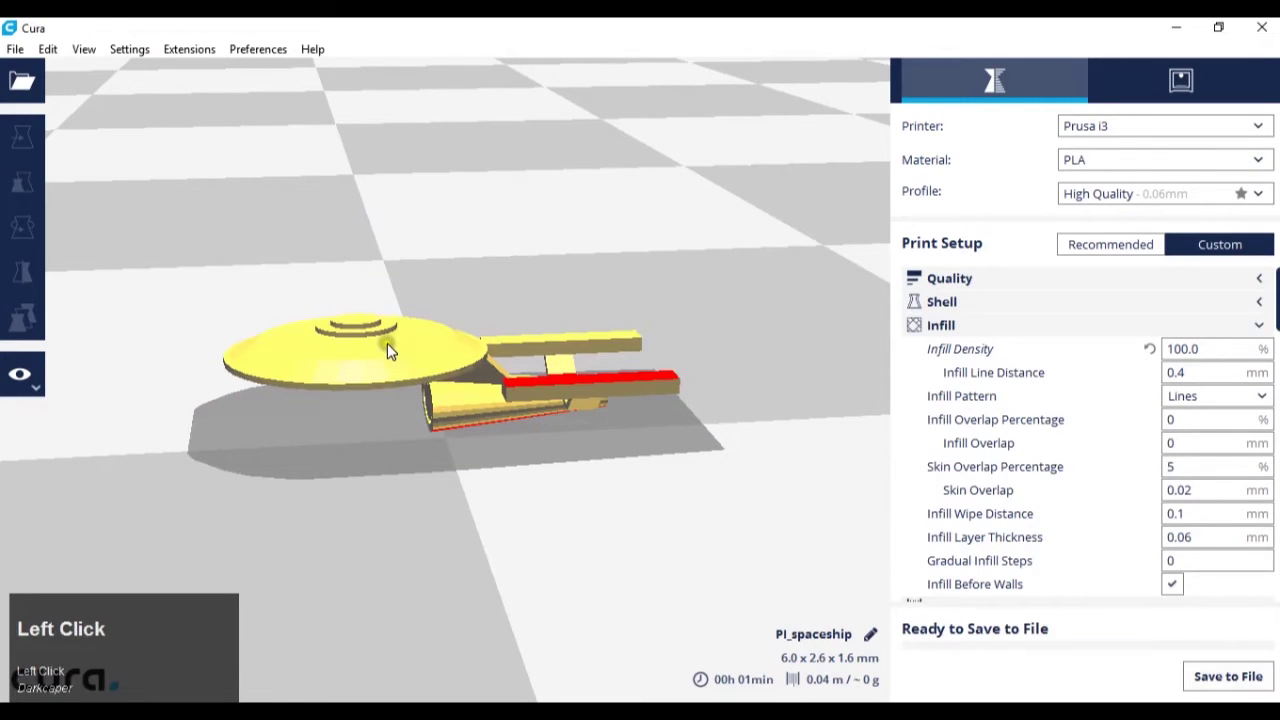
pyautogui.scroll(-3)
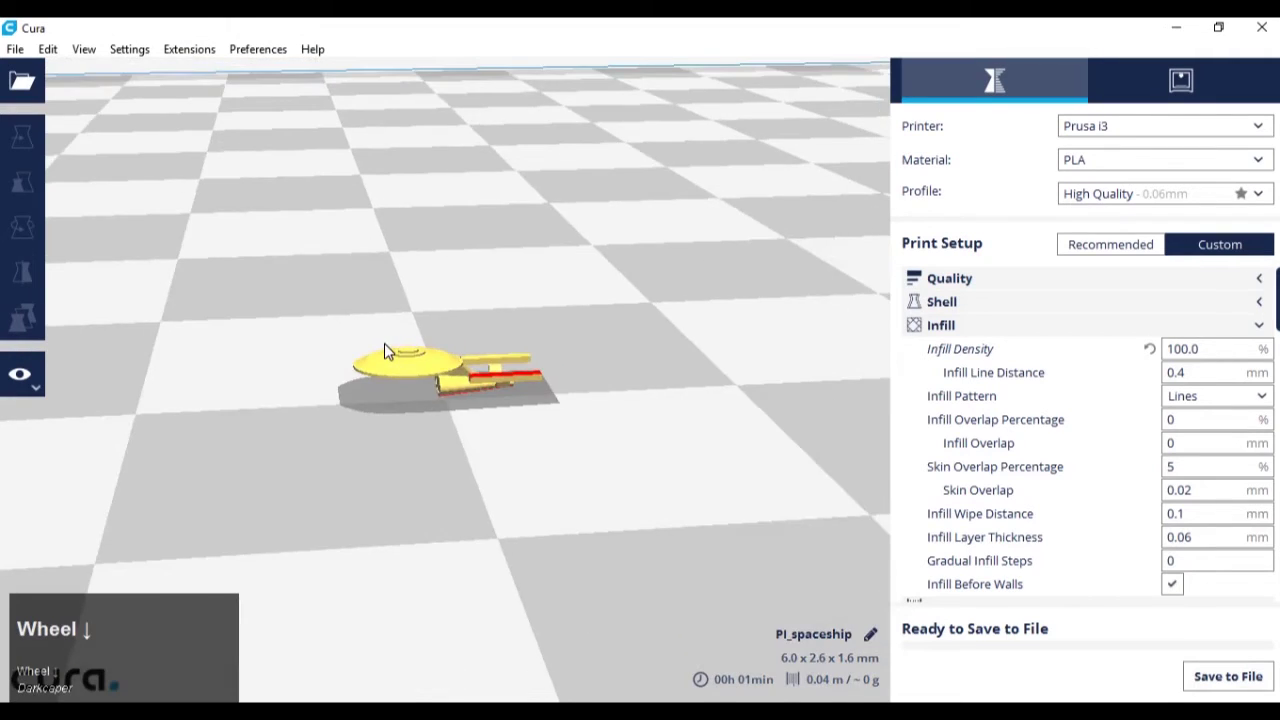
pyautogui.scroll(3)
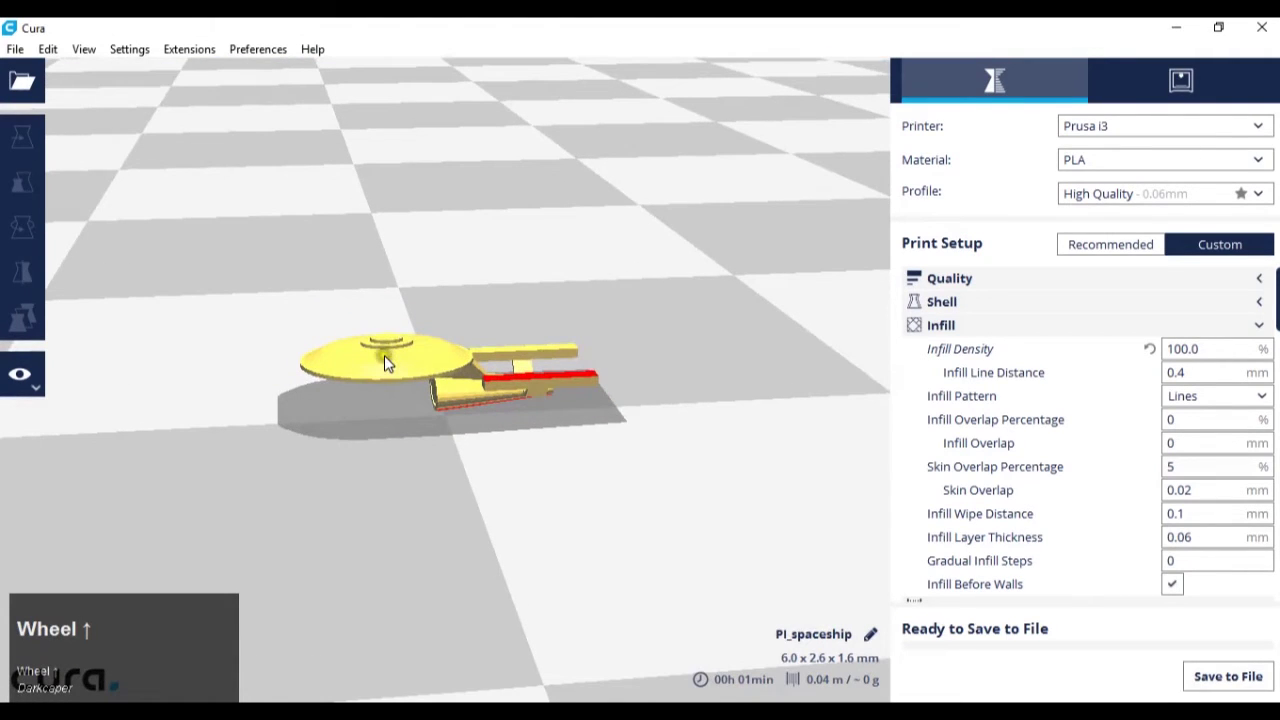
# - Select the spaceship and set its X position to 0 mm in the Move tool
pyautogui.click(392, 363)
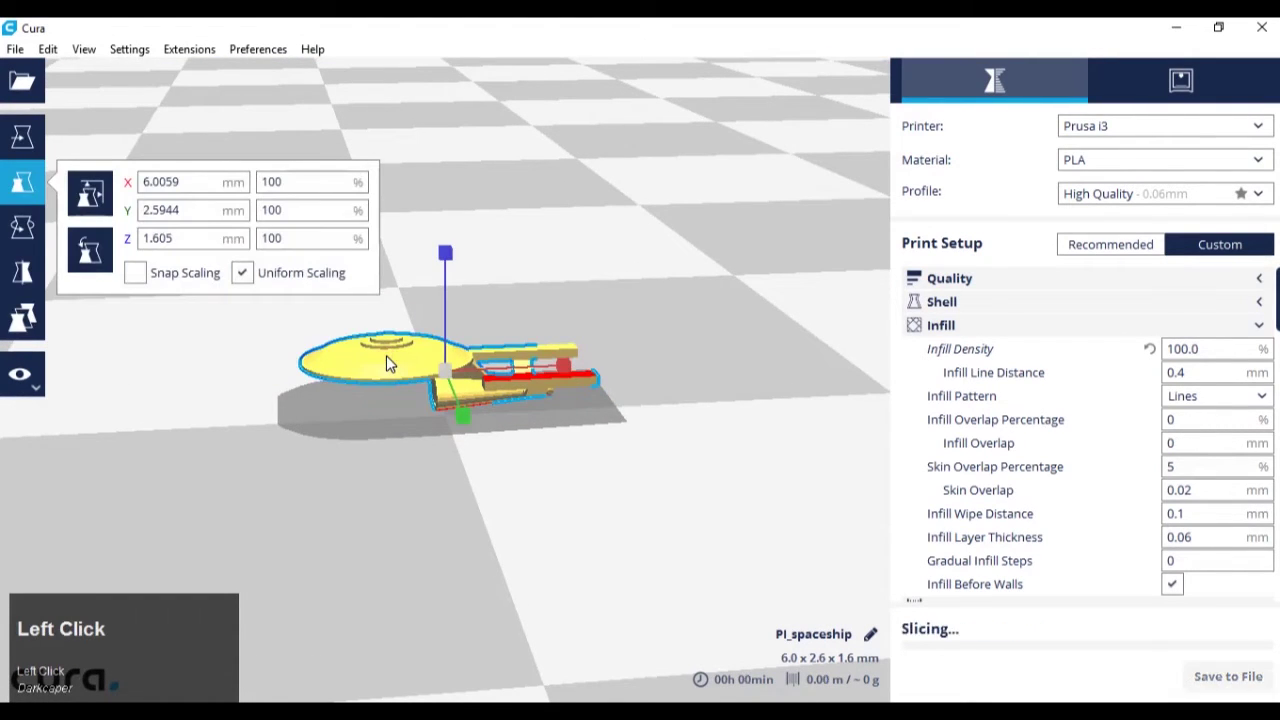
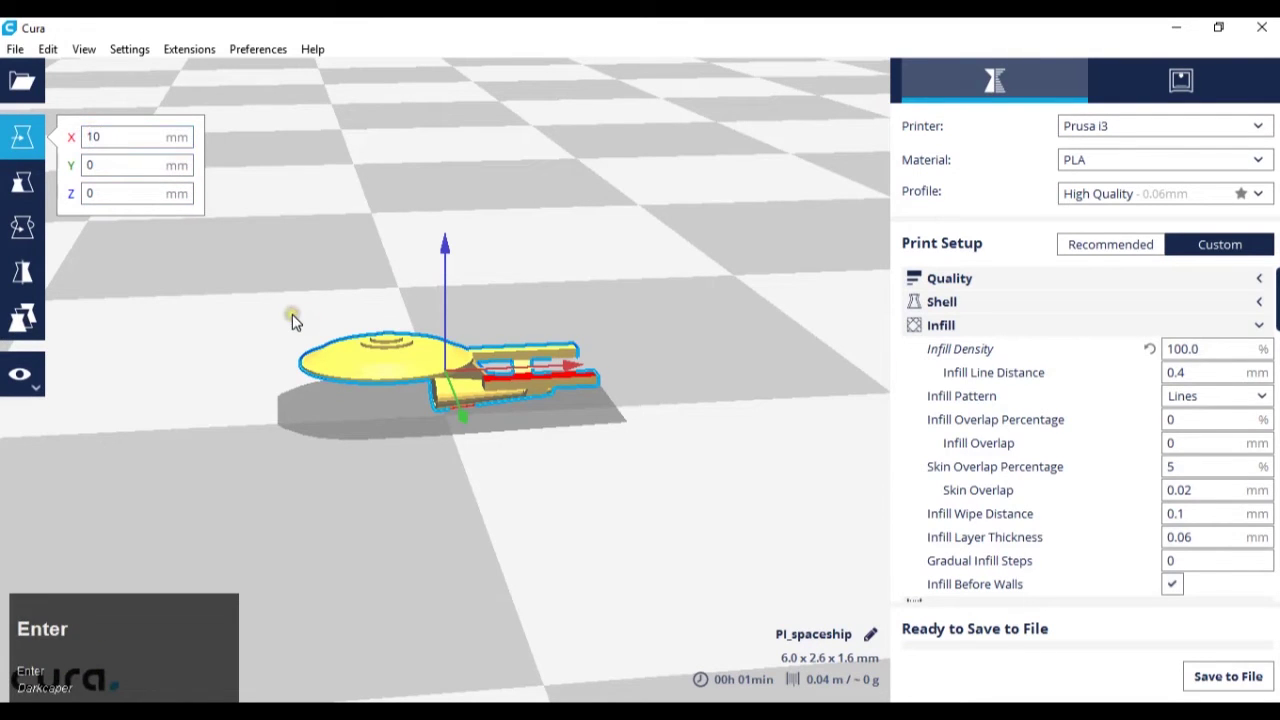
pyautogui.press('Return')
pyautogui.scroll(-3)
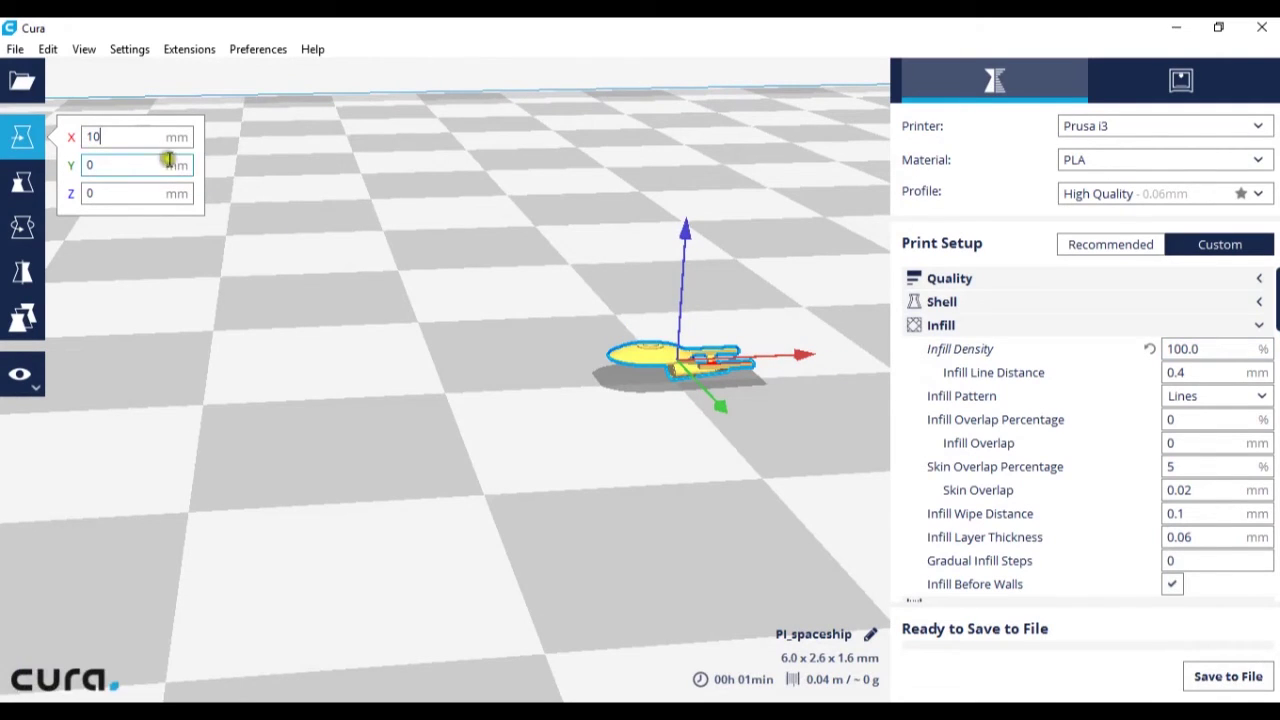
pyautogui.press('BackSpace')
pyautogui.press('0')
pyautogui.press('Return')
# - Drag the spaceship across the plate, then reset its X position to 0 mm
pyautogui.scroll(3)
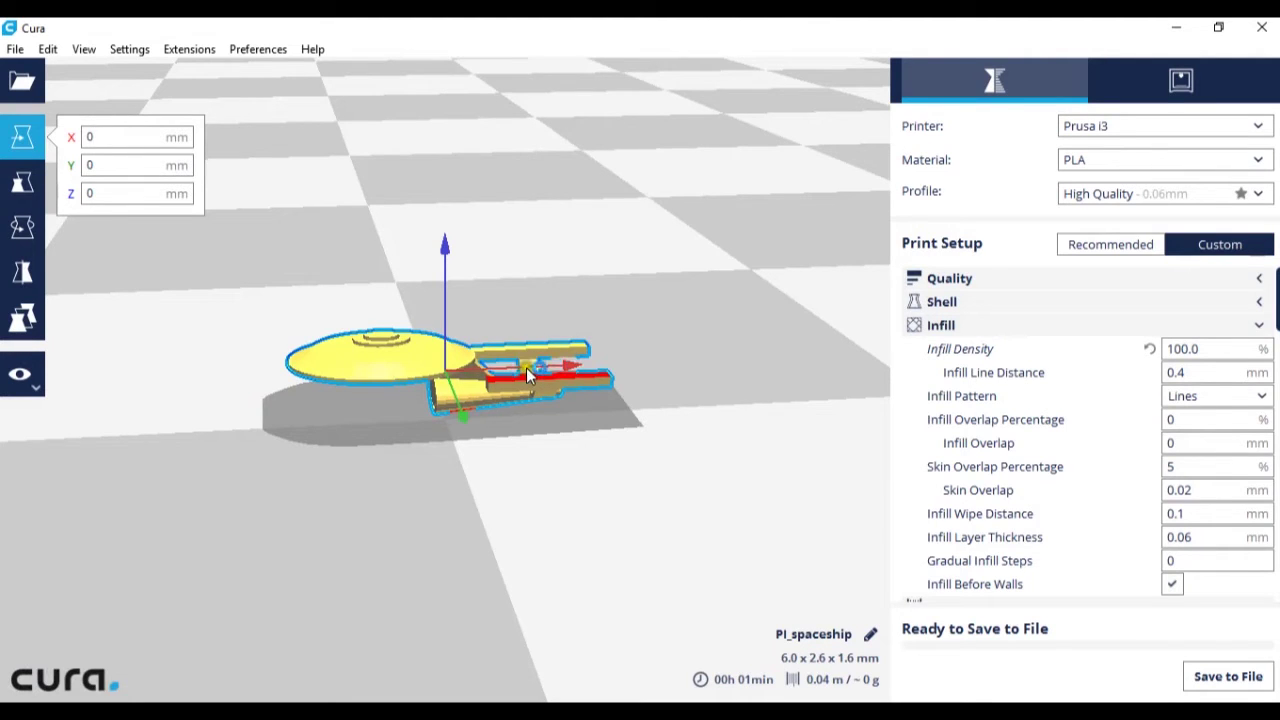
pyautogui.moveTo(540, 372); pyautogui.dragTo(481, 378)
pyautogui.moveTo(481, 378); pyautogui.dragTo(556, 276)
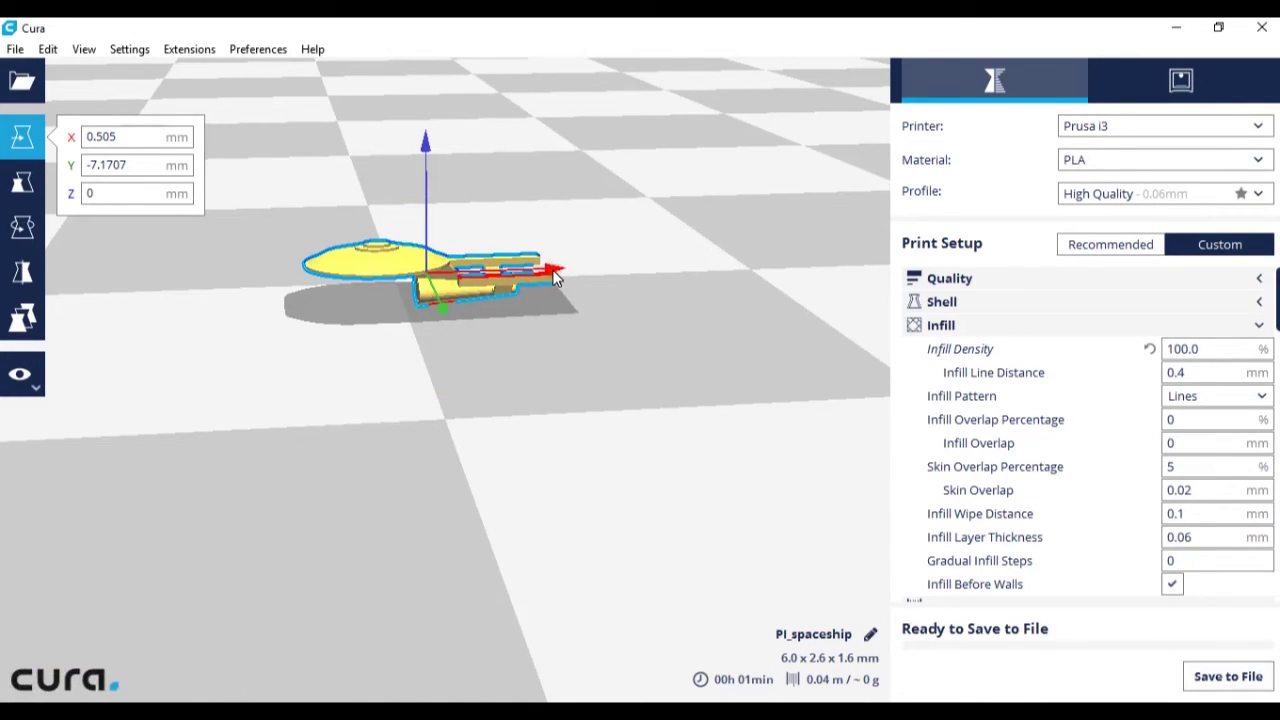
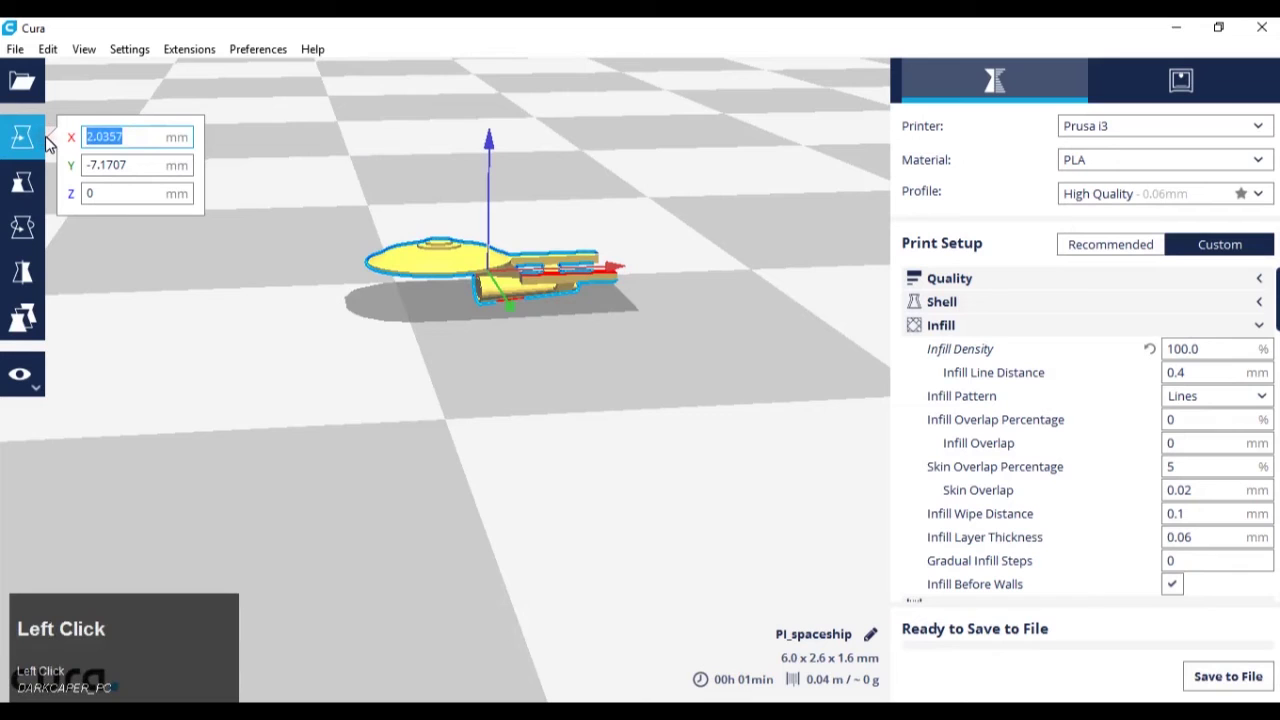
pyautogui.press('0')
pyautogui.press('Return')
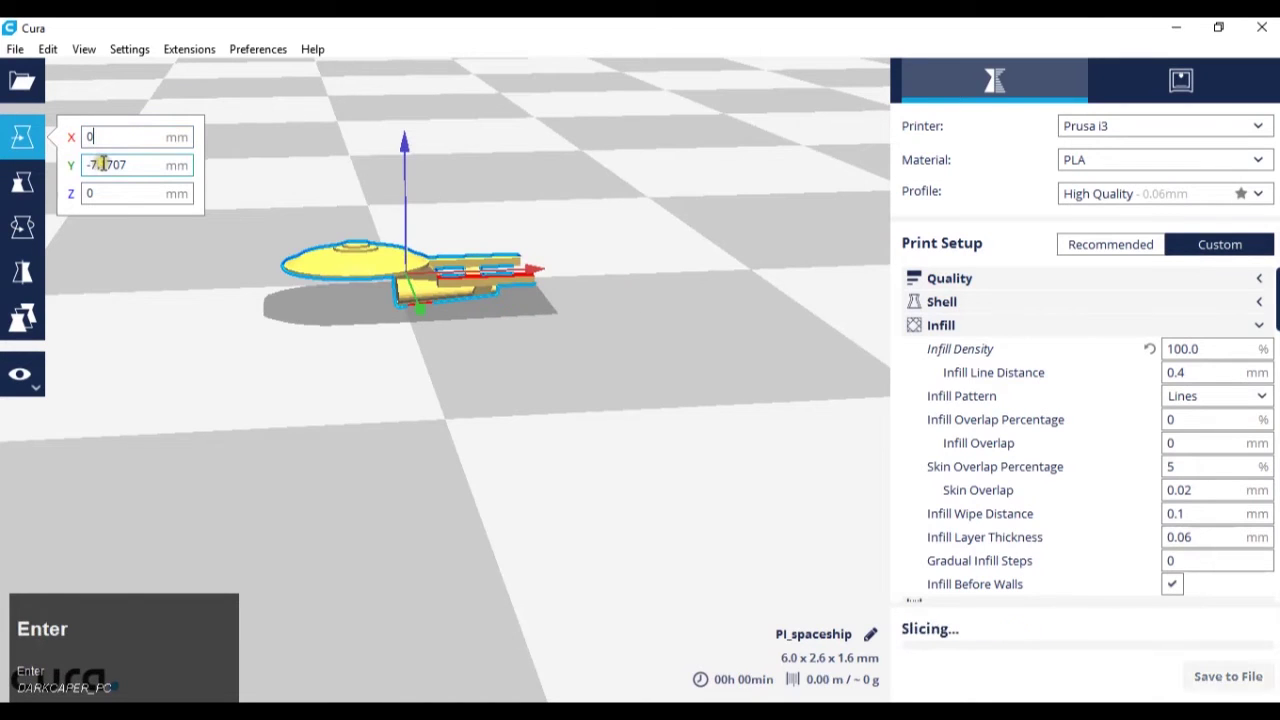
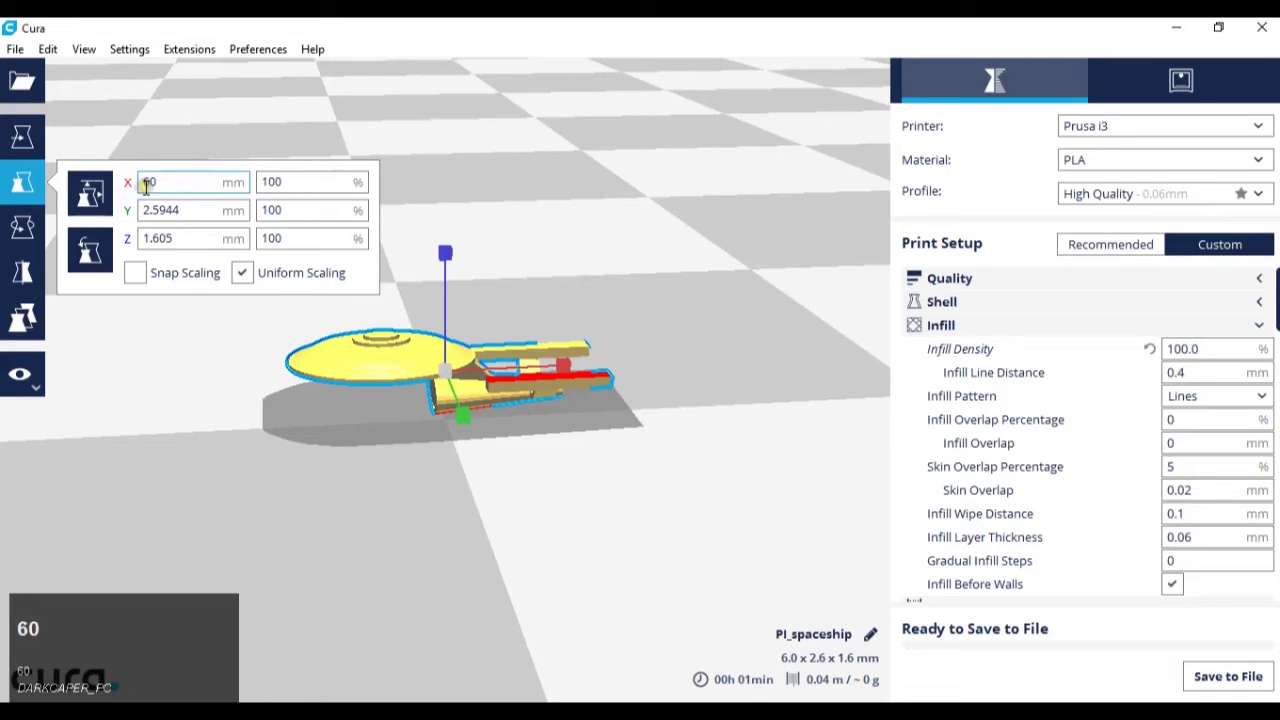
# - Scale the spaceship to 1000% in the Scale tool, making it roughly 60 × 25.9 × 16.0 mm
pyautogui.press('Return')
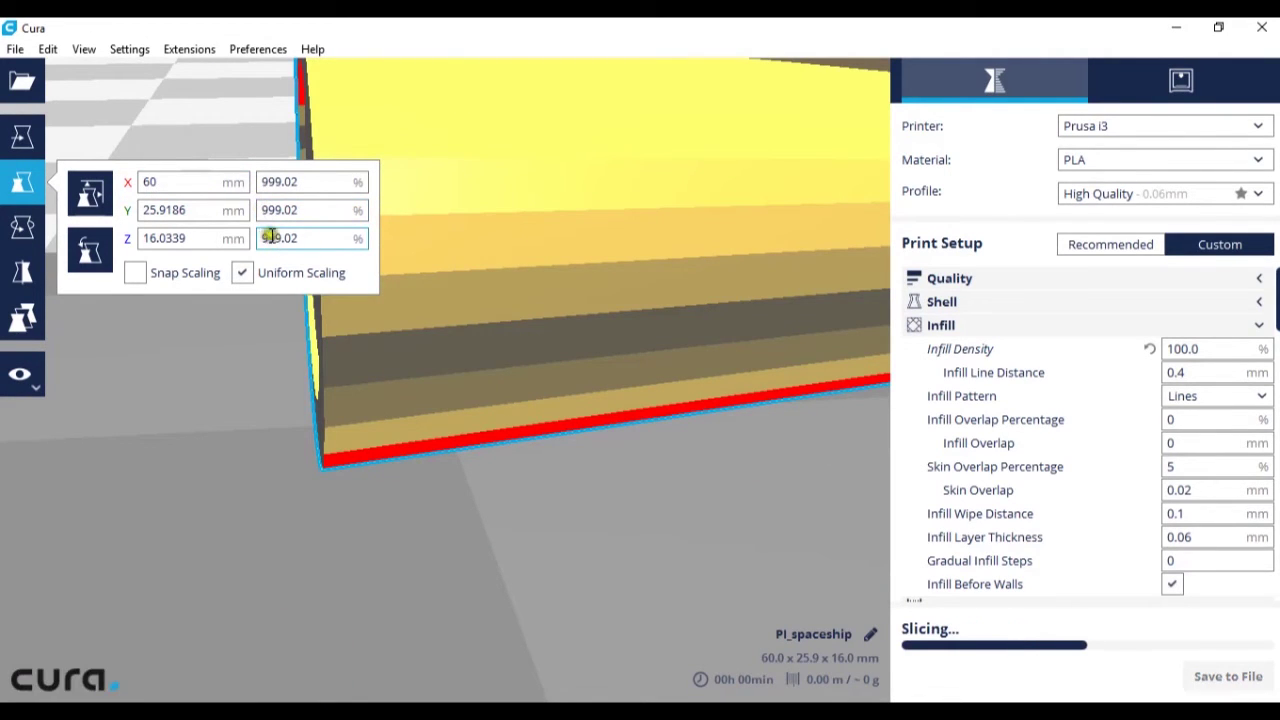
pyautogui.scroll(-3)
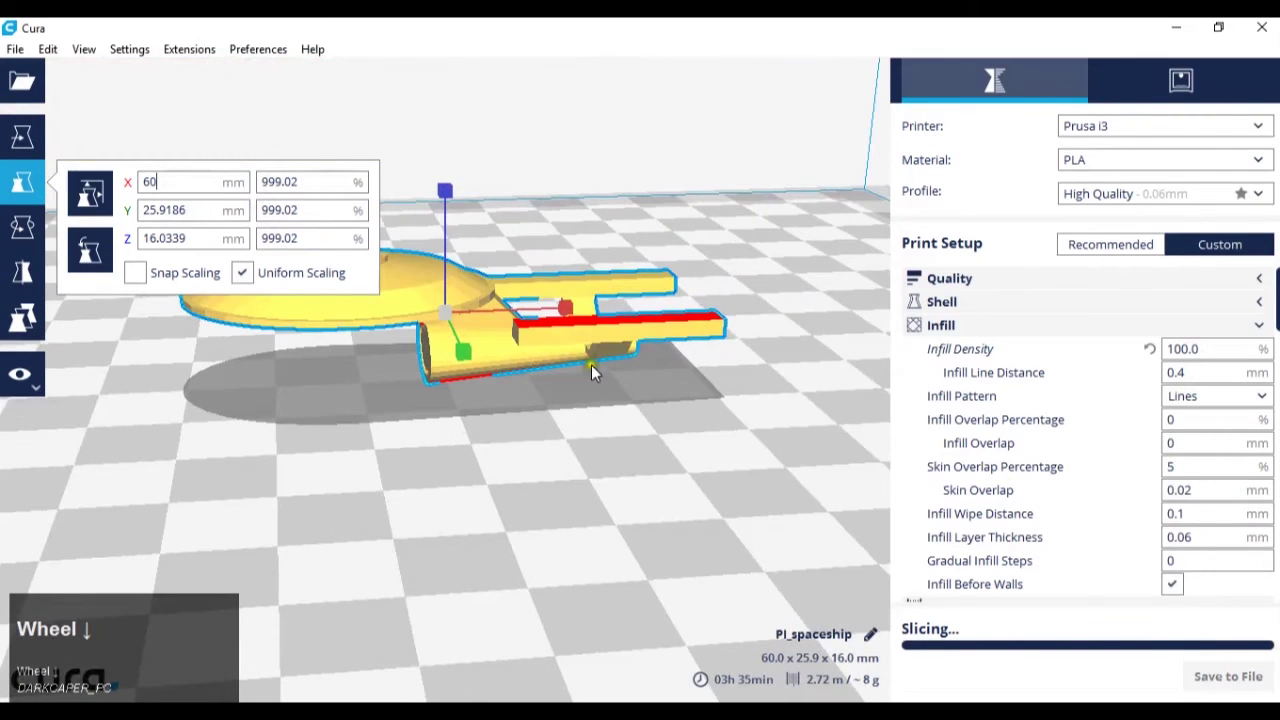
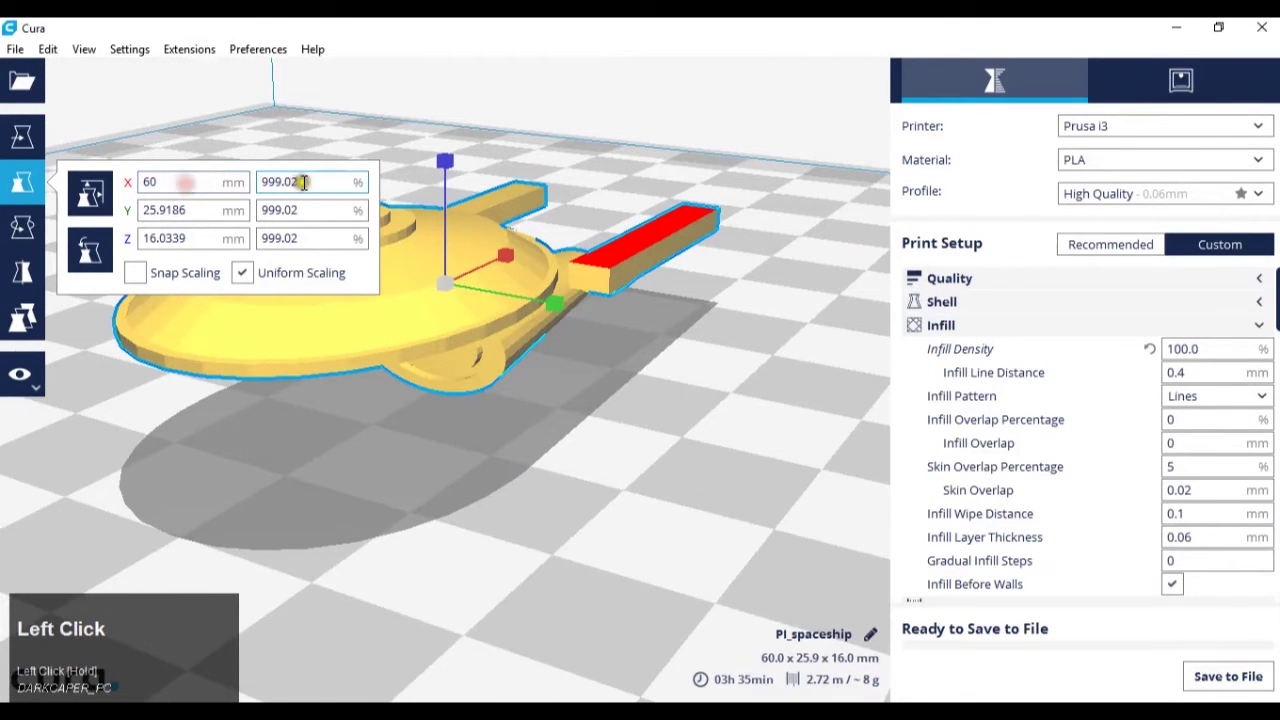
pyautogui.press('1')
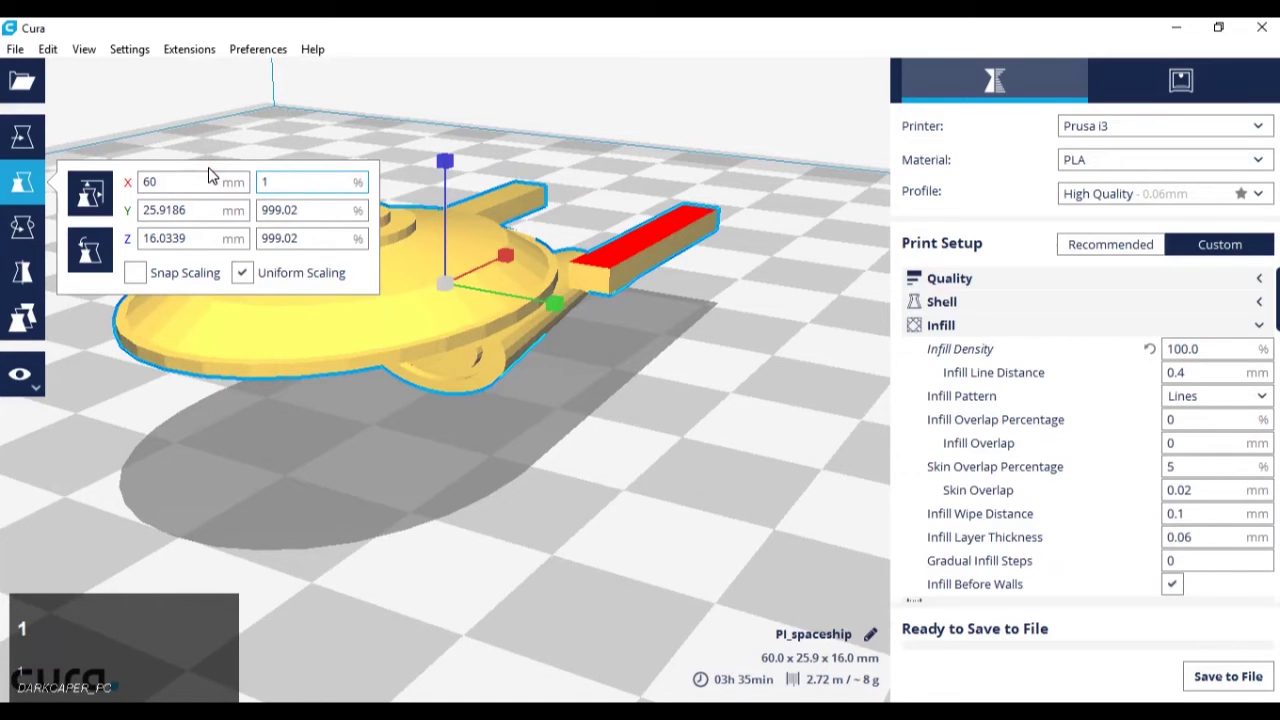
pyautogui.write('1000')
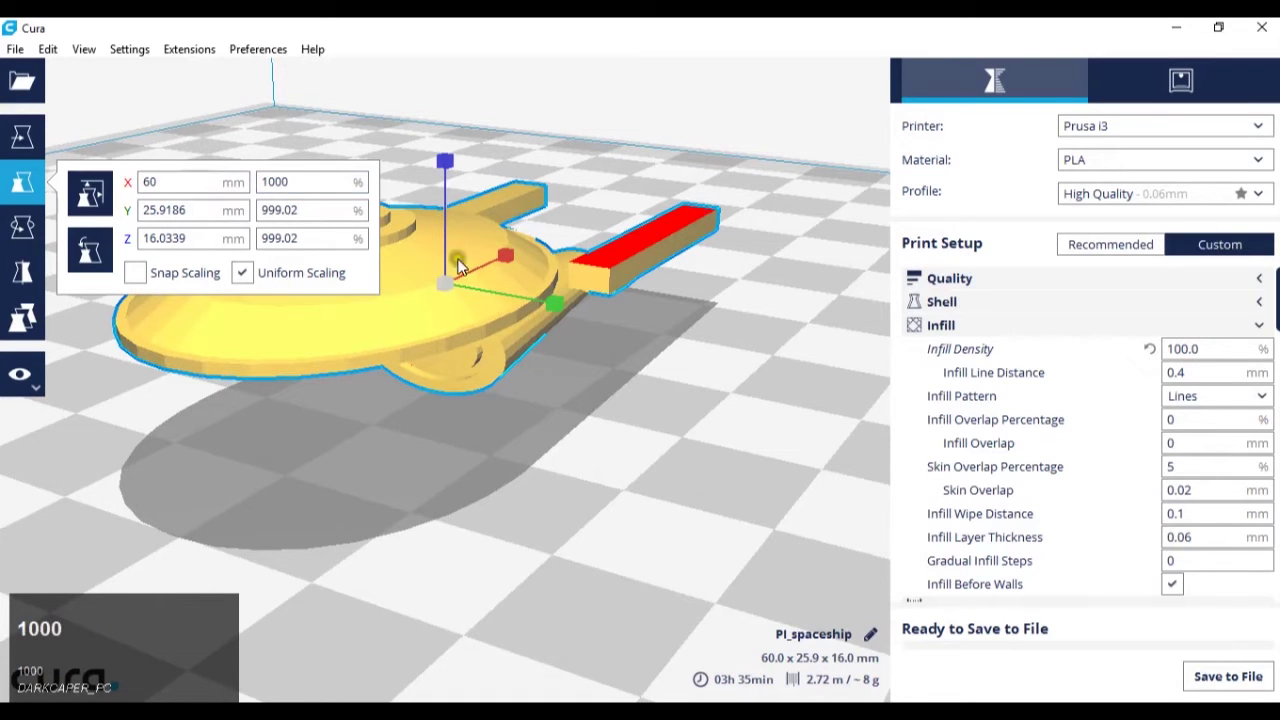
pyautogui.press('Return')
# - Orbit around the enlarged spaceship and select its width value for editing
pyautogui.moveTo(641, 369); pyautogui.dragTo(501, 351)
pyautogui.moveTo(328, 349); pyautogui.dragTo(260, 323)
pyautogui.moveTo(212, 483); pyautogui.dragTo(728, 382)
pyautogui.scroll(-3)
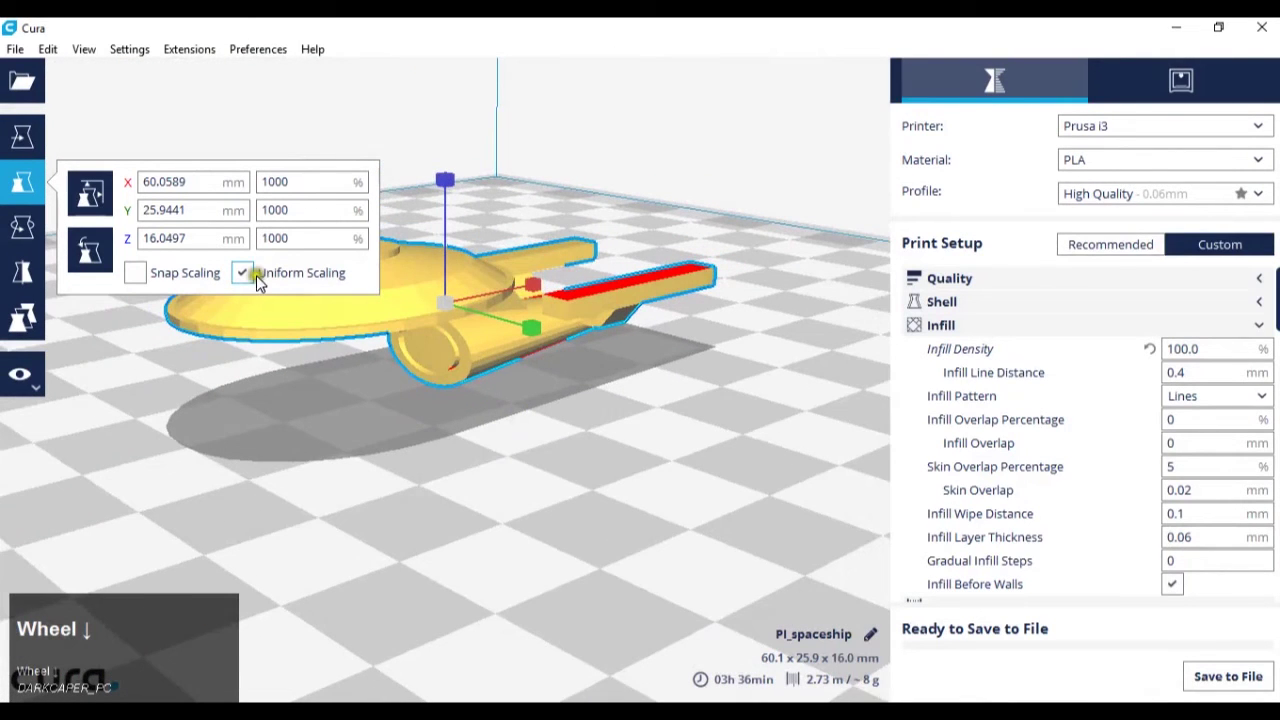
pyautogui.moveTo(250, 280); pyautogui.dragTo(268, 195)
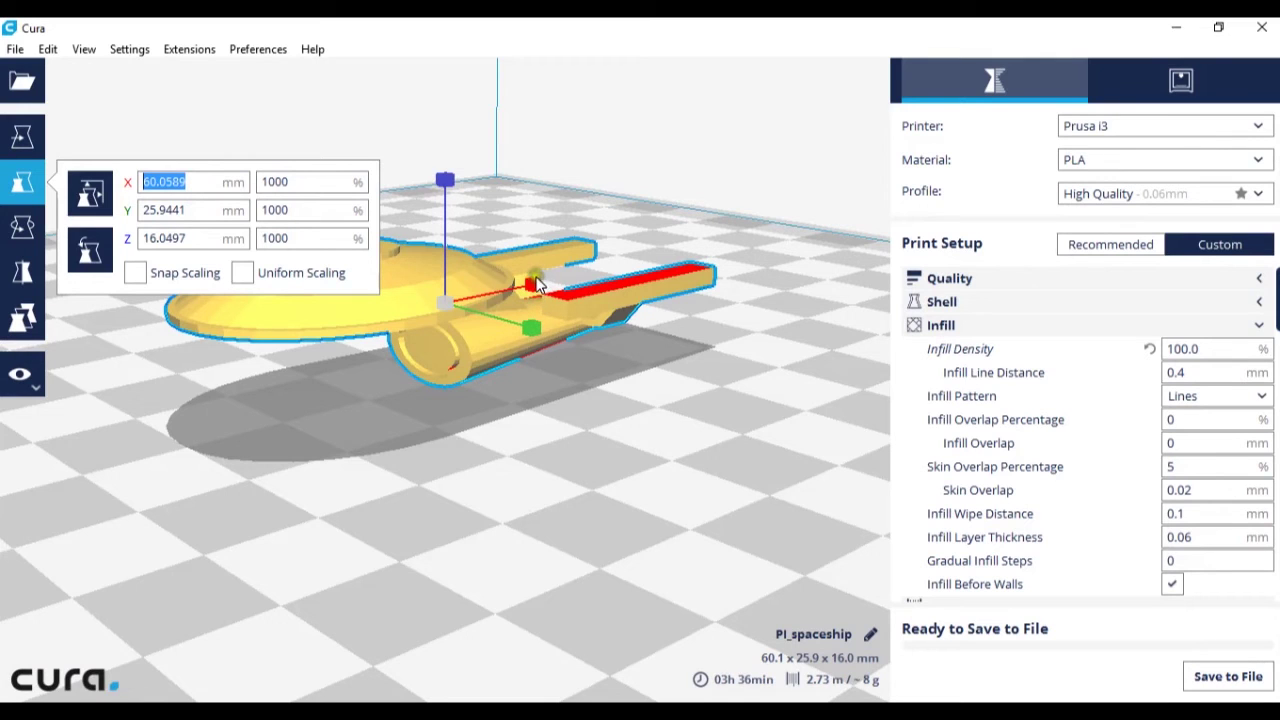
pyautogui.moveTo(539, 292); pyautogui.dragTo(244, 288)
pyautogui.click(244, 288)
pyautogui.click(138, 290)
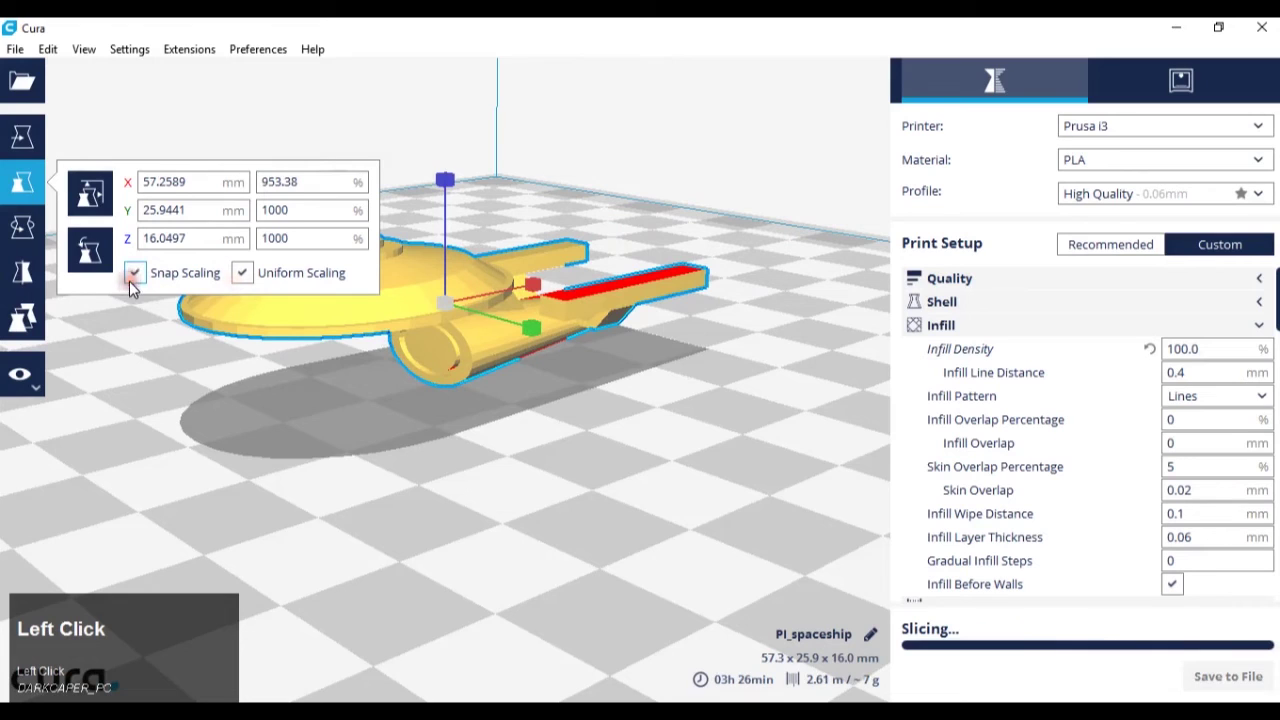
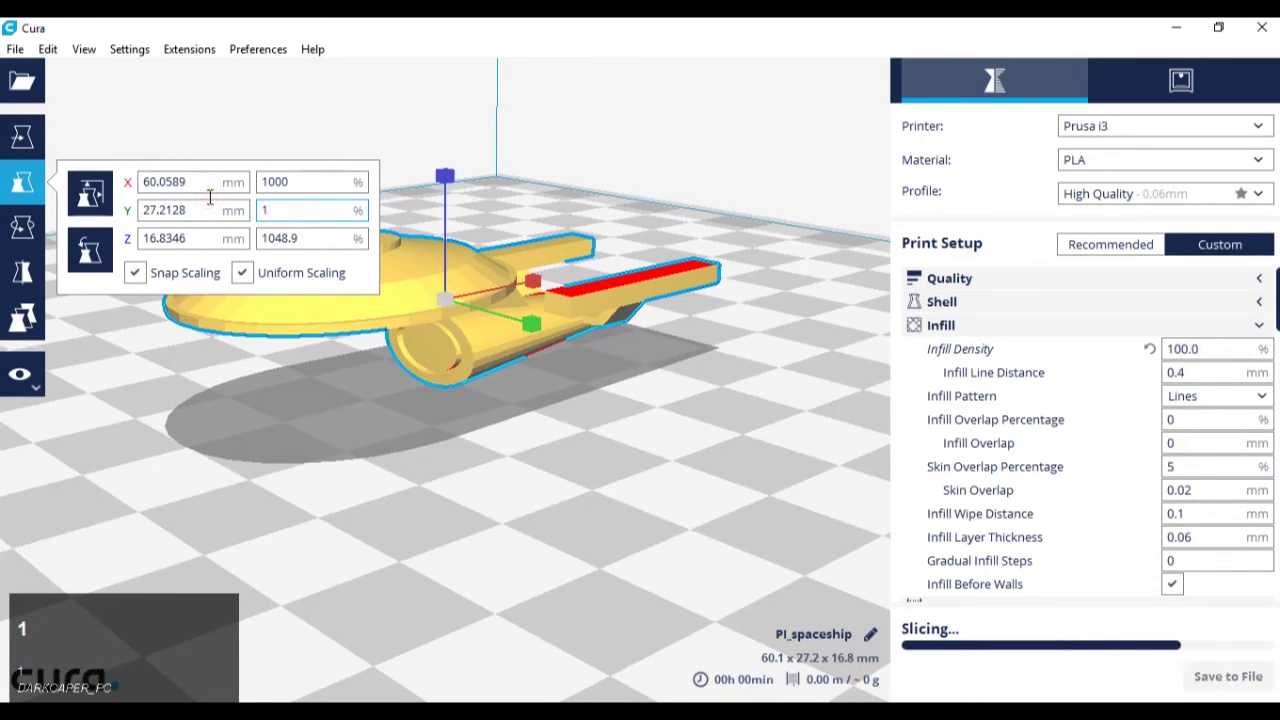
# - Set the Y and X scale to 1000%, giving 60.1 × 25.9 × 16.0 mm
pyautogui.write('000')
pyautogui.press('Return')
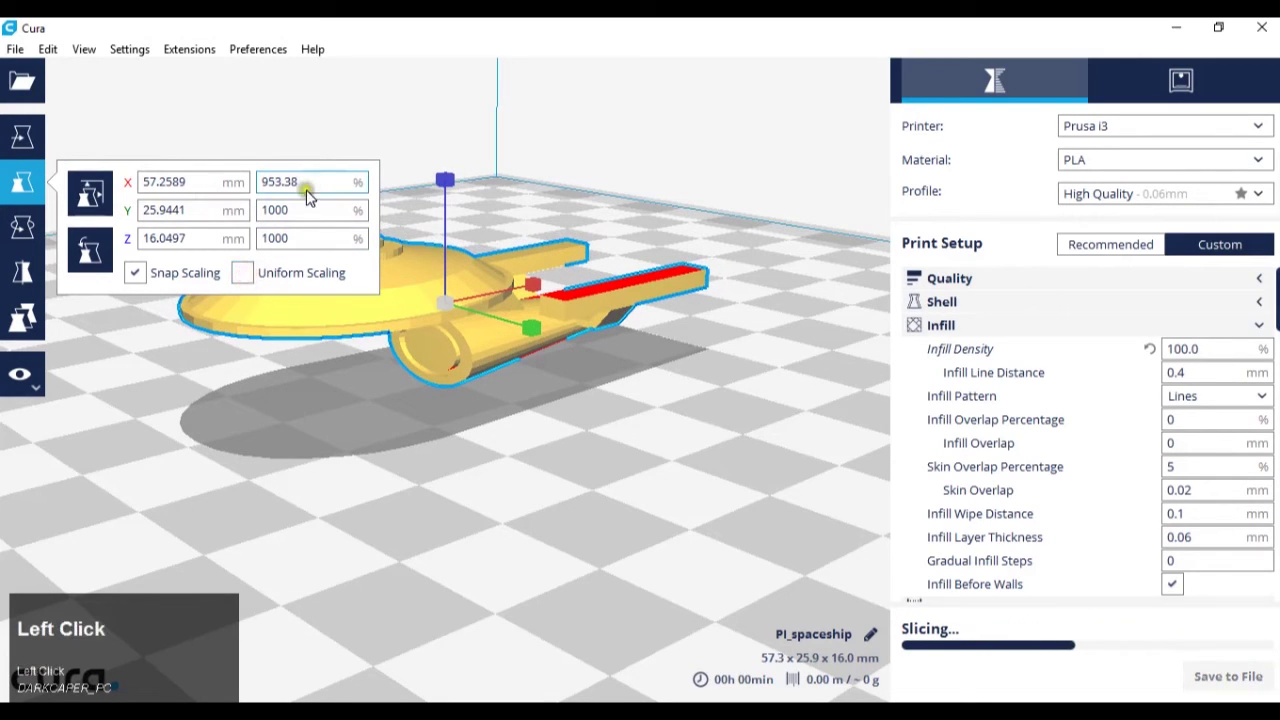
pyautogui.write('1000')
pyautogui.press('Return')
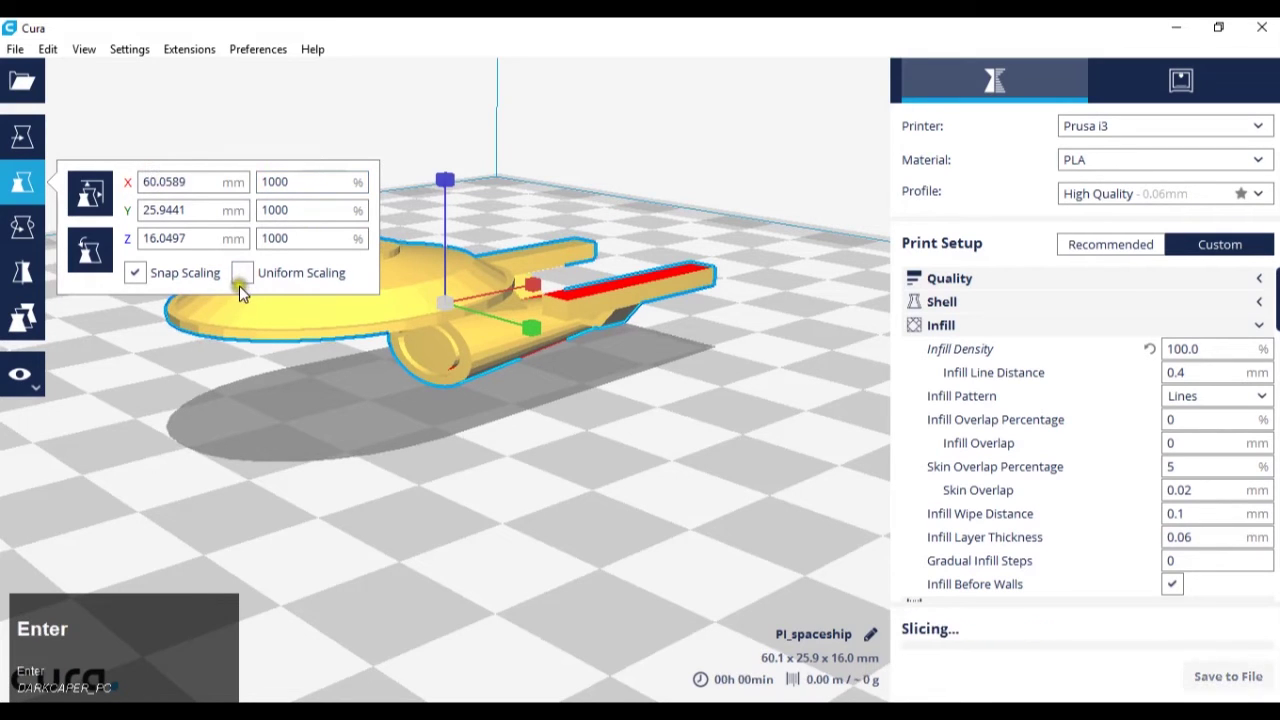
pyautogui.moveTo(251, 284); pyautogui.dragTo(297, 391)
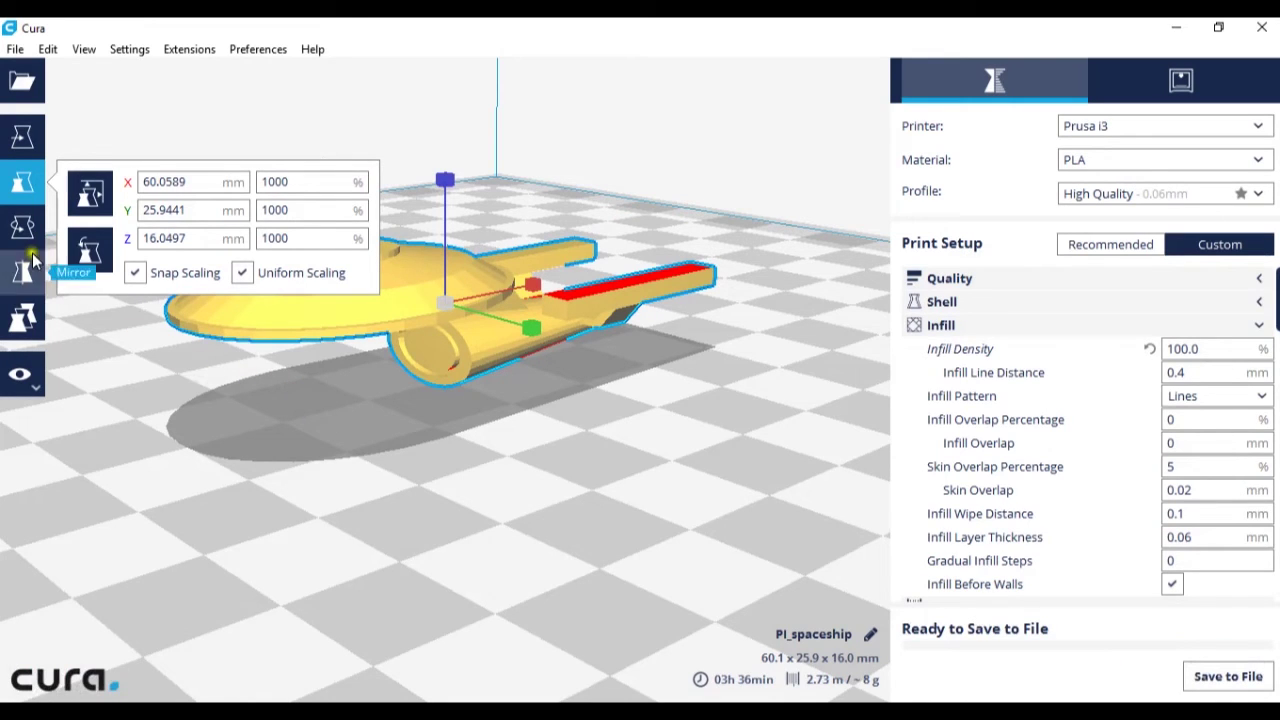
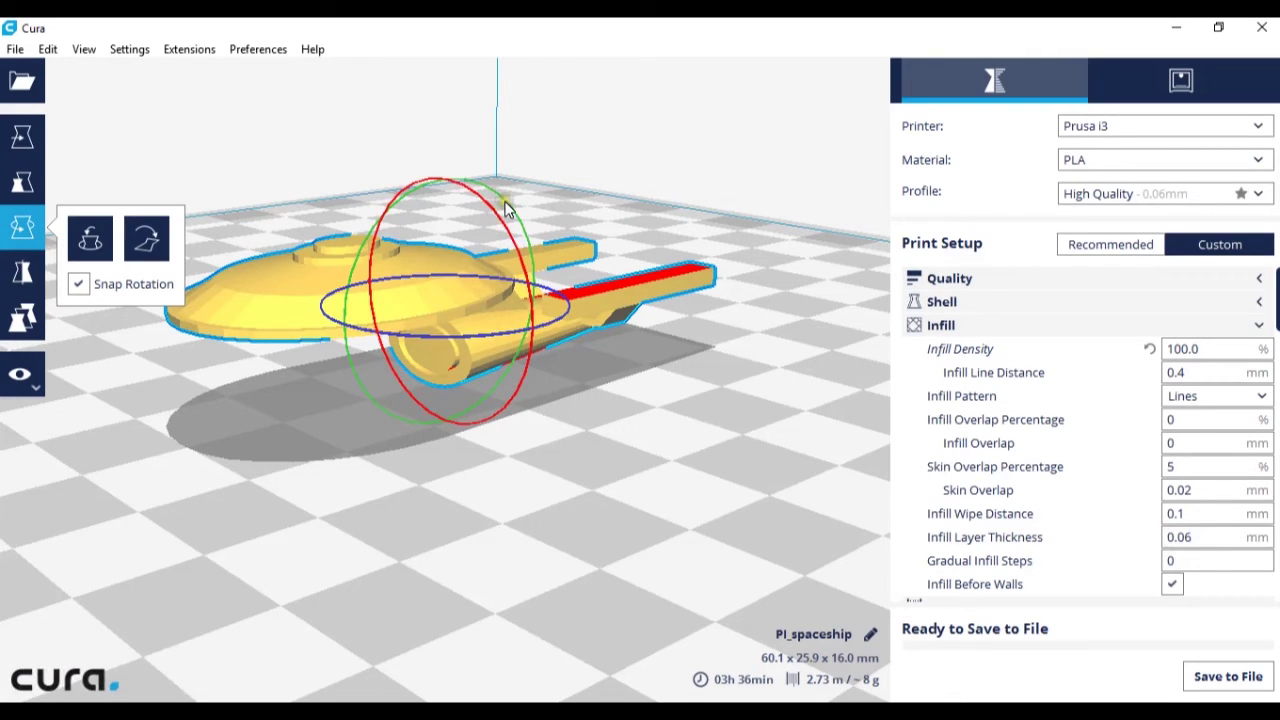
# - Turn the spaceship with the rotation rings to reorient it on the plate
pyautogui.moveTo(480, 344); pyautogui.dragTo(542, 222)
pyautogui.moveTo(522, 245); pyautogui.dragTo(516, 223)
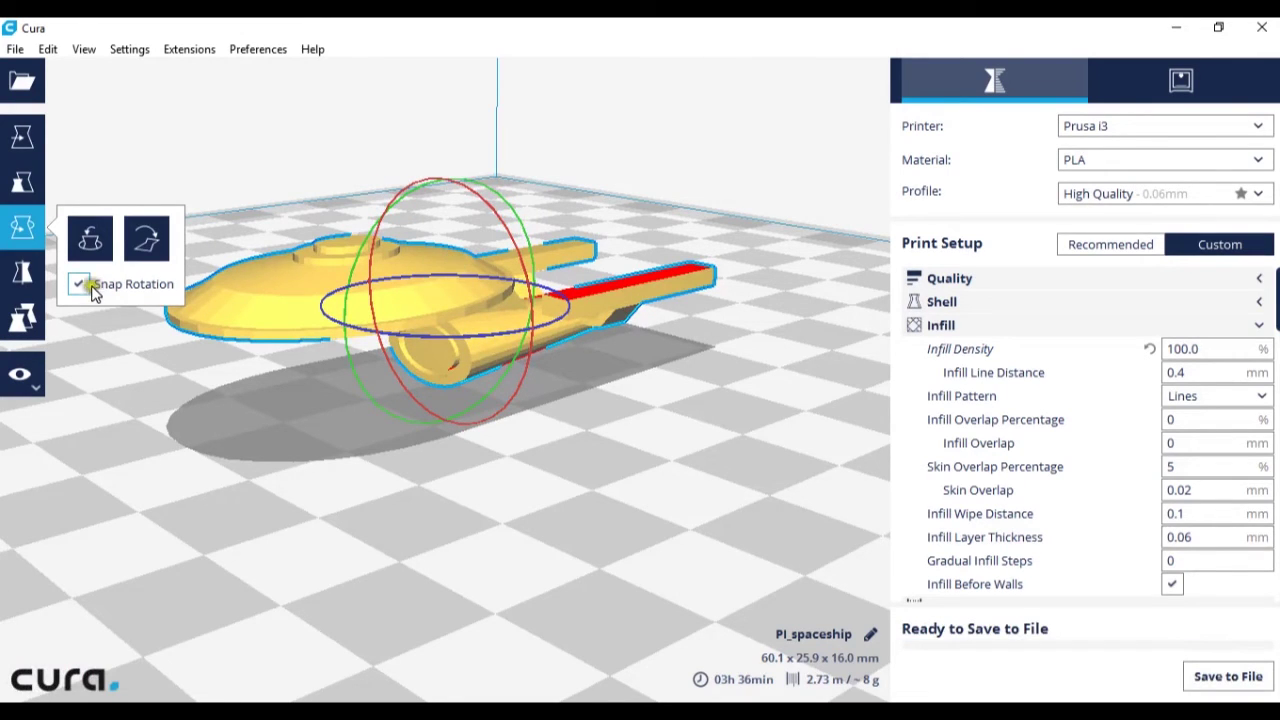
pyautogui.moveTo(407, 343); pyautogui.dragTo(89, 288)
pyautogui.moveTo(89, 288); pyautogui.dragTo(312, 355)
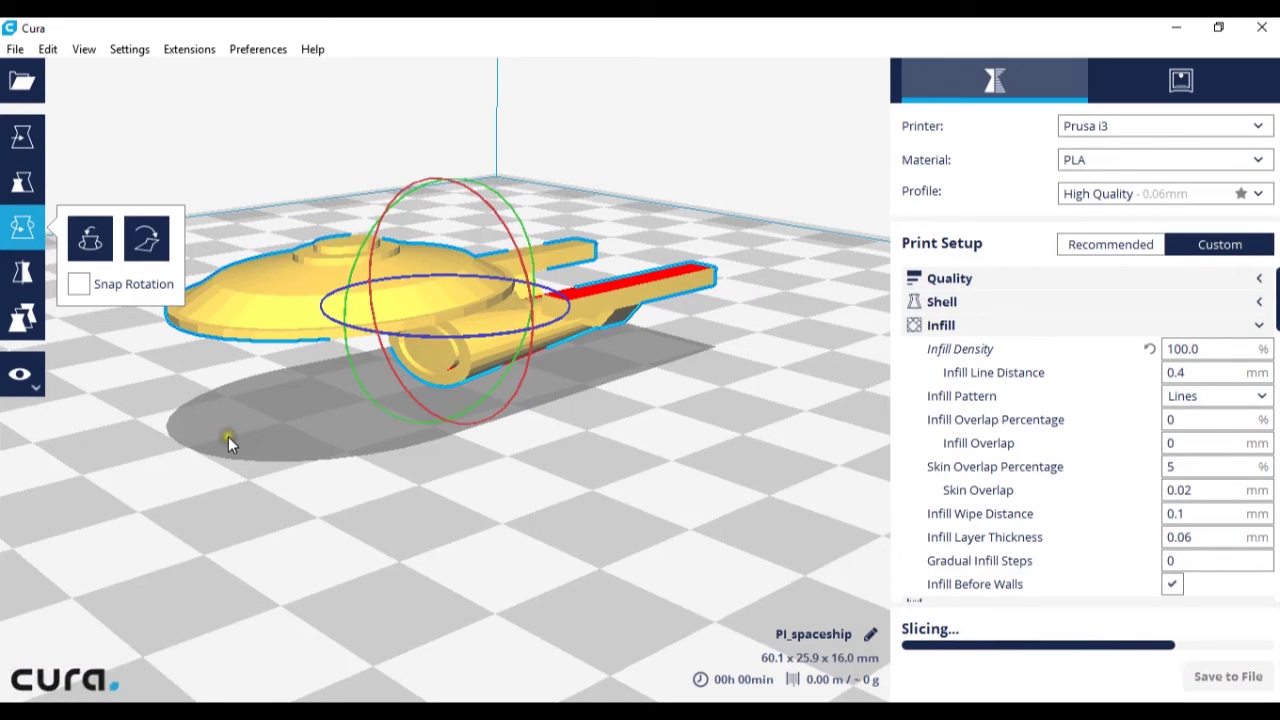
pyautogui.scroll(-3)
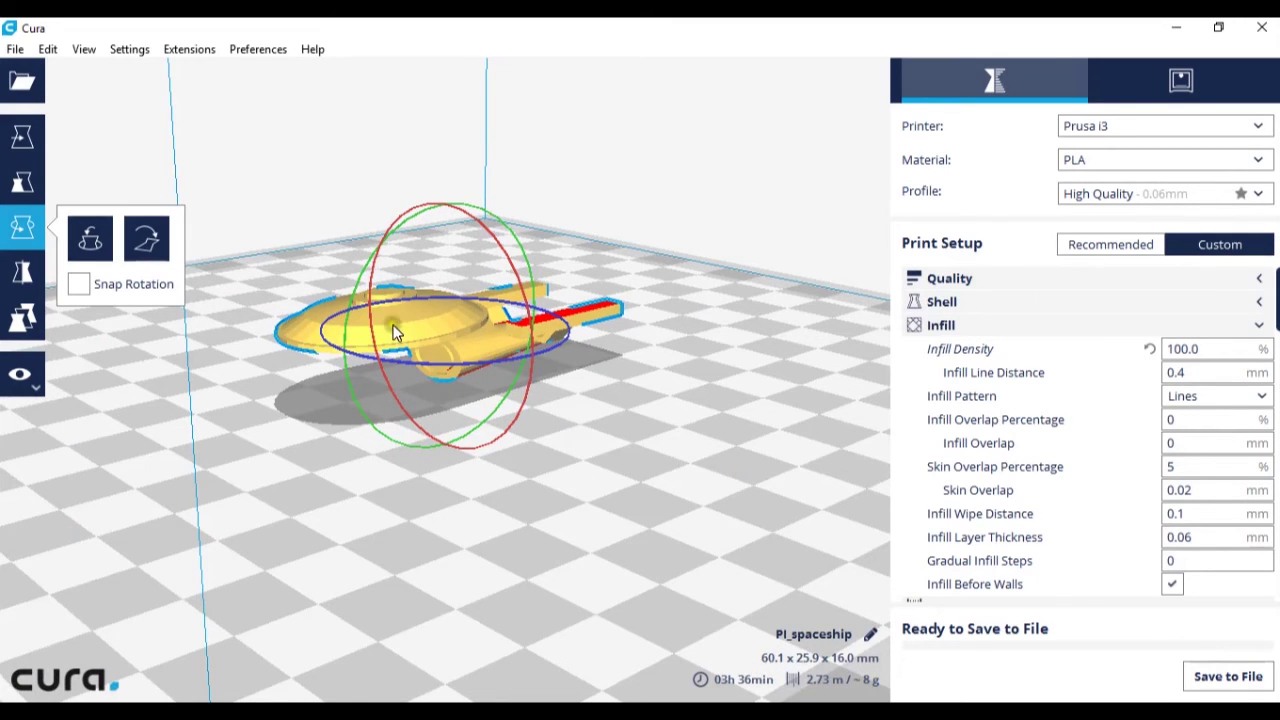
pyautogui.scroll(3)
pyautogui.scroll(-3)
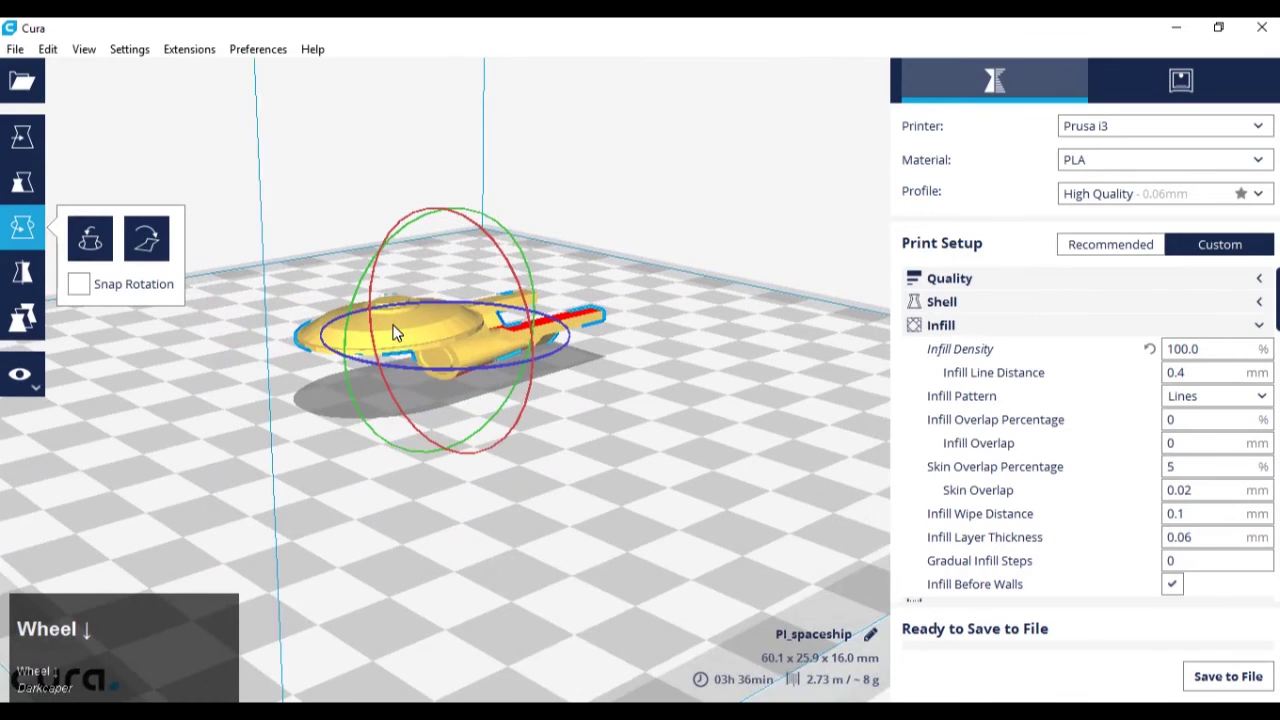
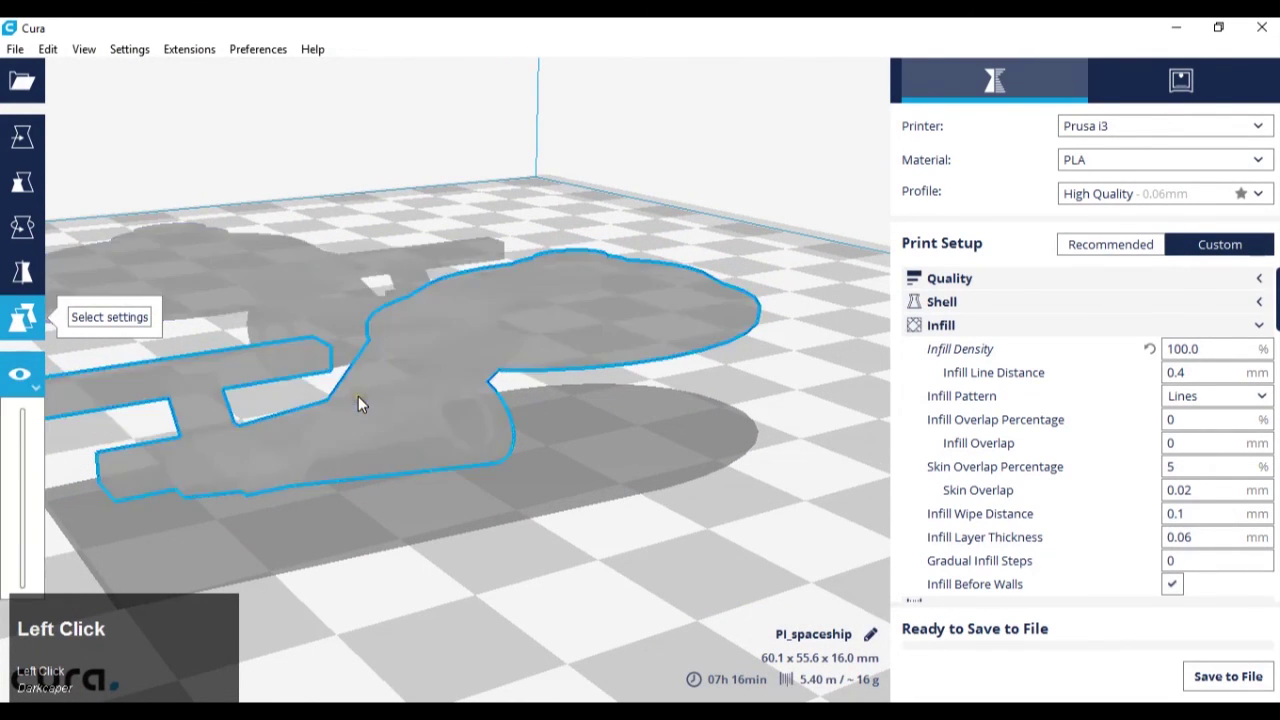
pyautogui.scroll(-3)
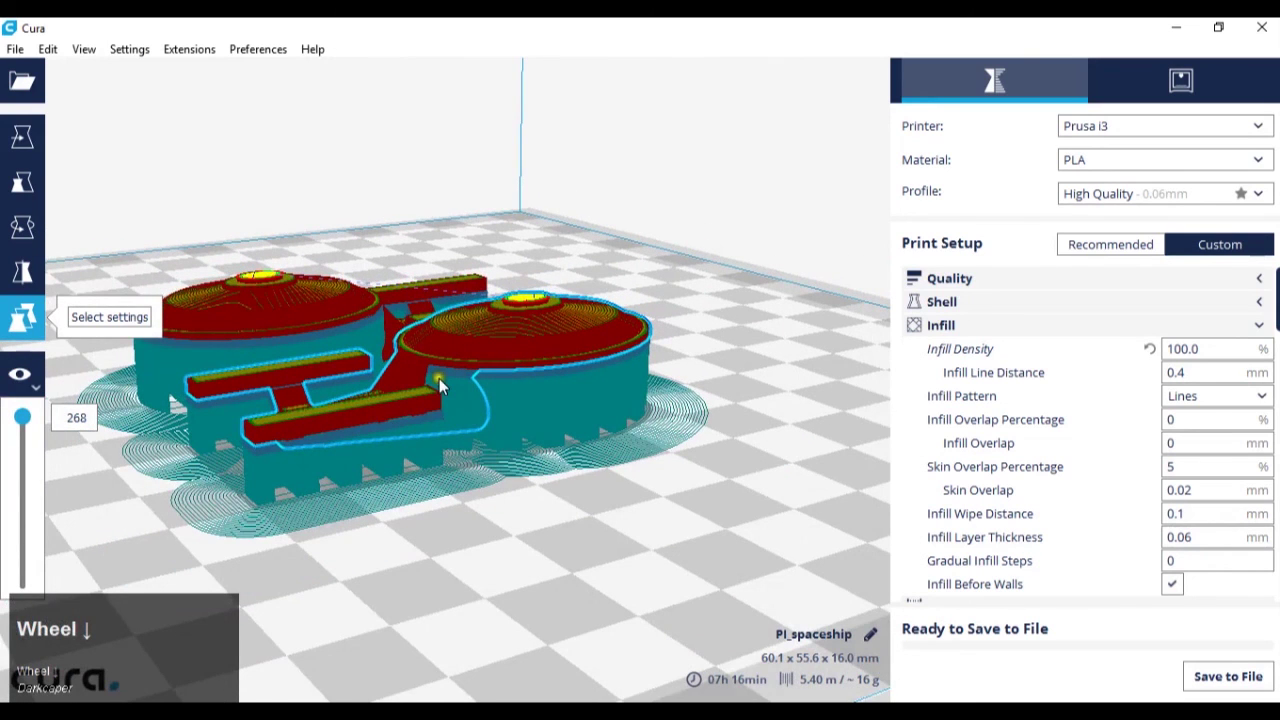
pyautogui.moveTo(30, 421); pyautogui.dragTo(27, 560)
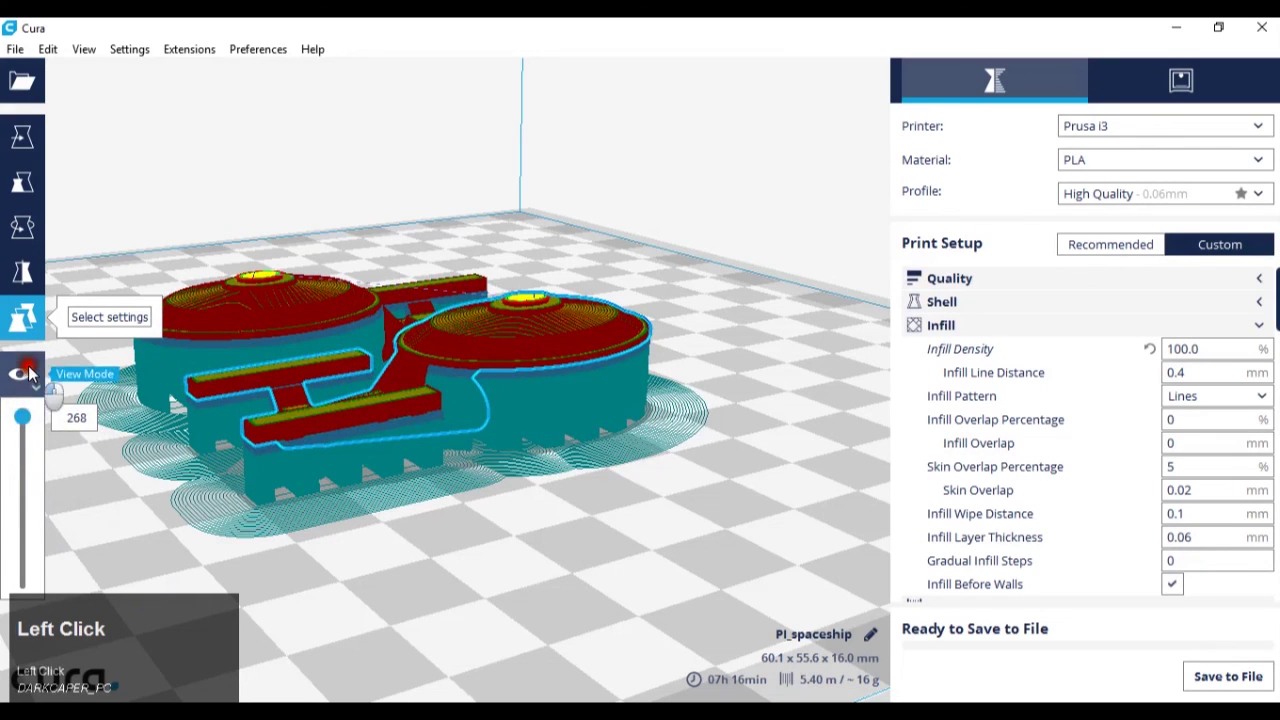
pyautogui.click(36, 373)
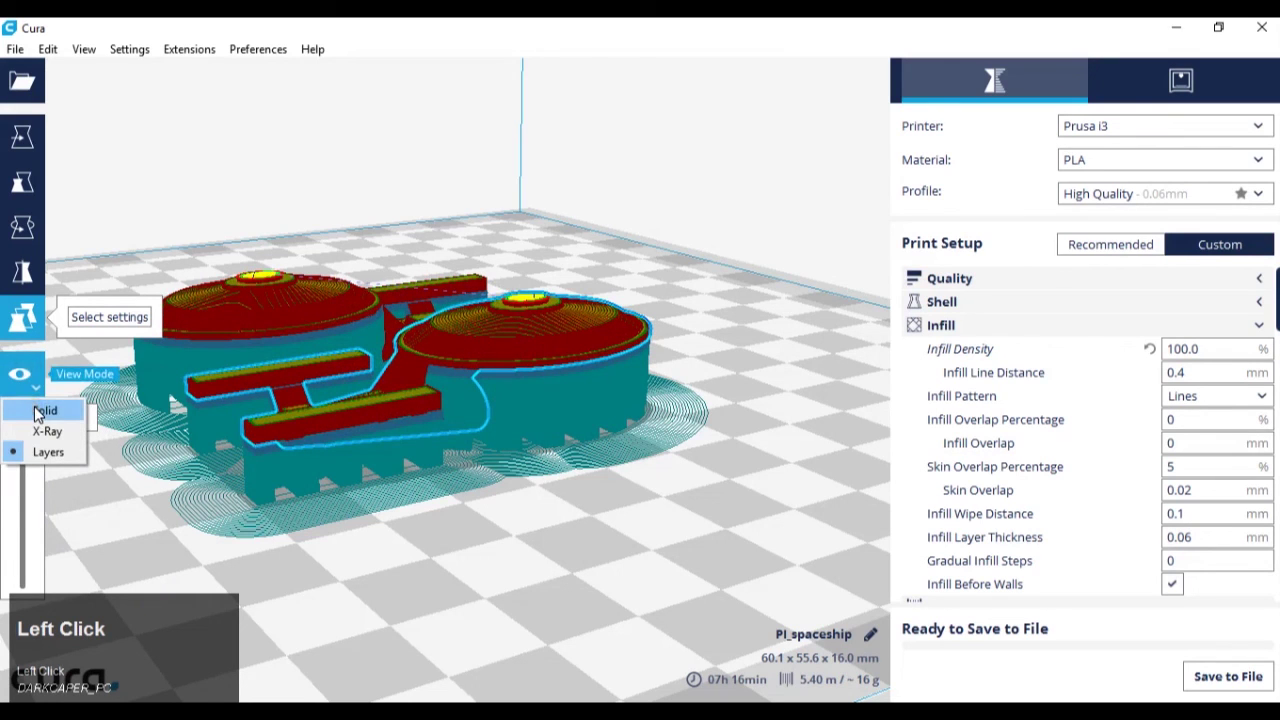
pyautogui.click(42, 414)
pyautogui.middleClick(659, 390)
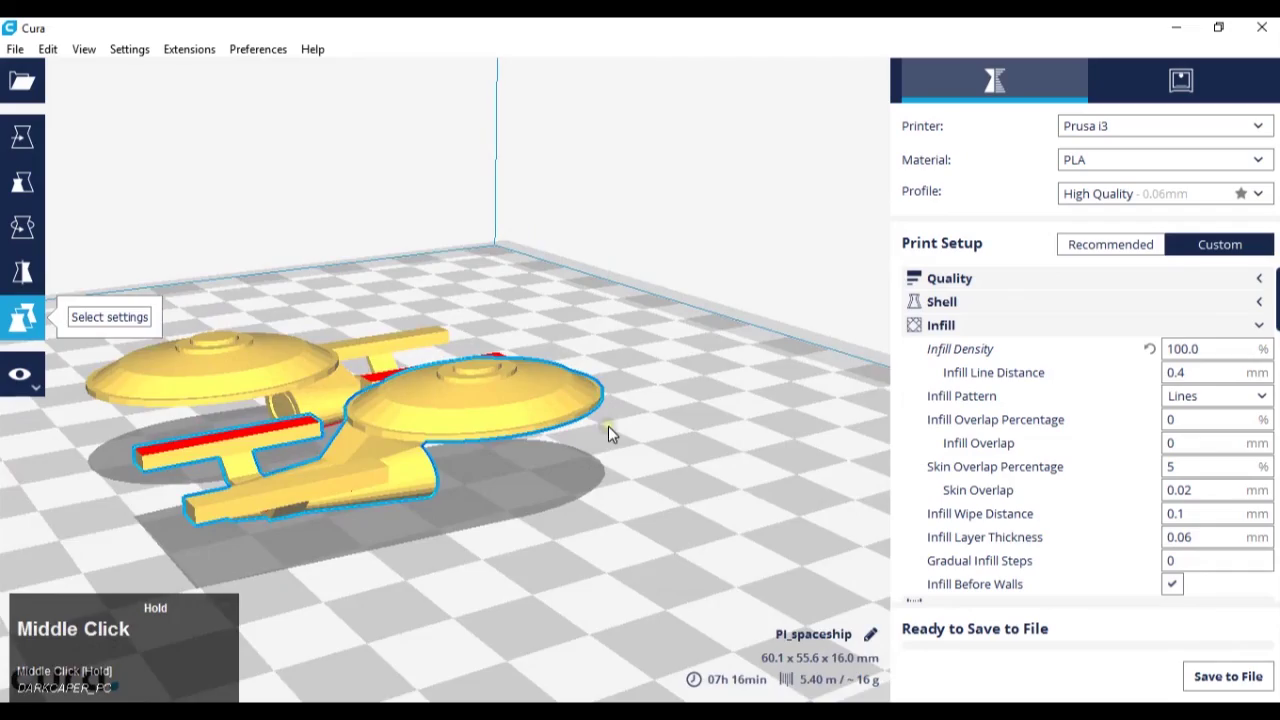